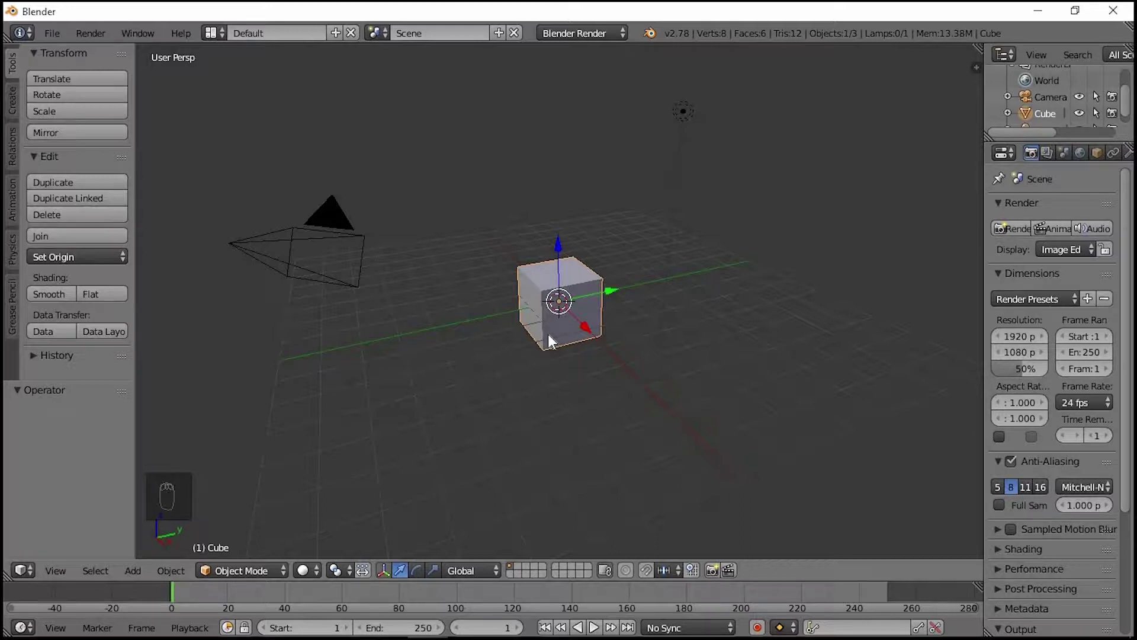
# - Delete the default cube and enable the Extra Objects mesh add-on in Preferences
pyautogui.press('Delete')
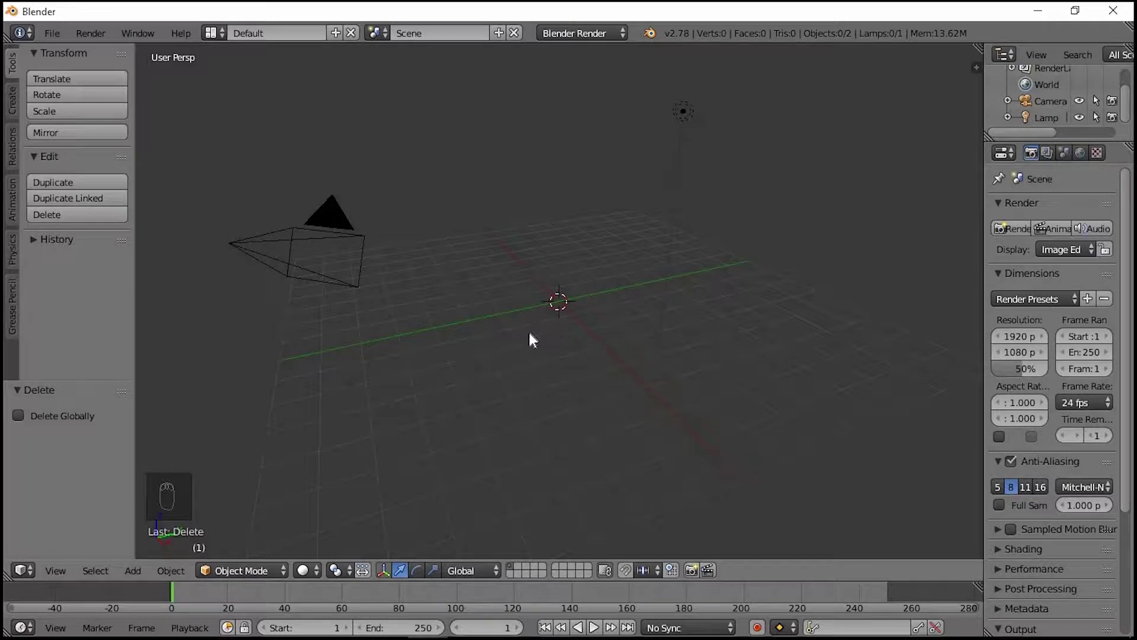
pyautogui.moveTo(55, 45); pyautogui.dragTo(108, 229)
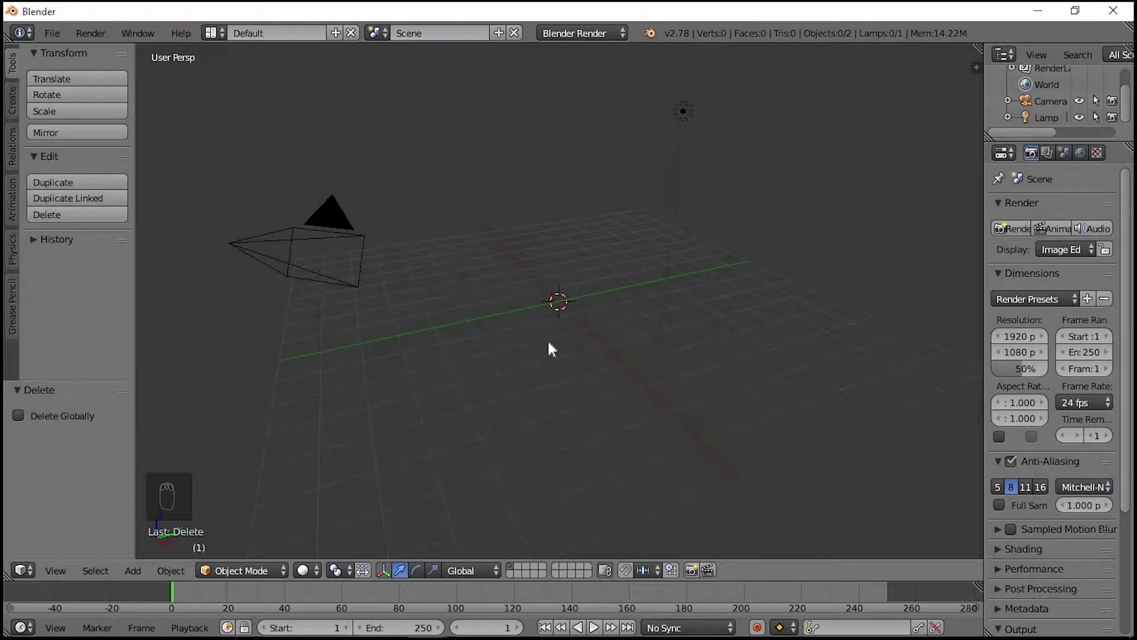
# - Add a Regular Solid from Extra Objects and pick the Truncated Icosahedron preset
pyautogui.press('shift+a')
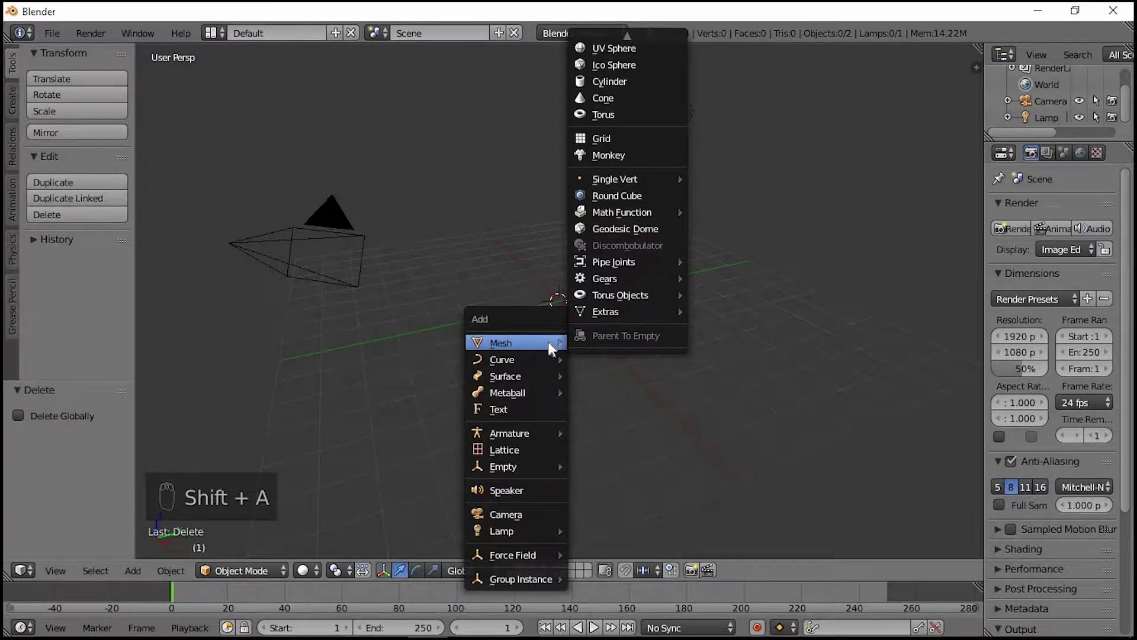
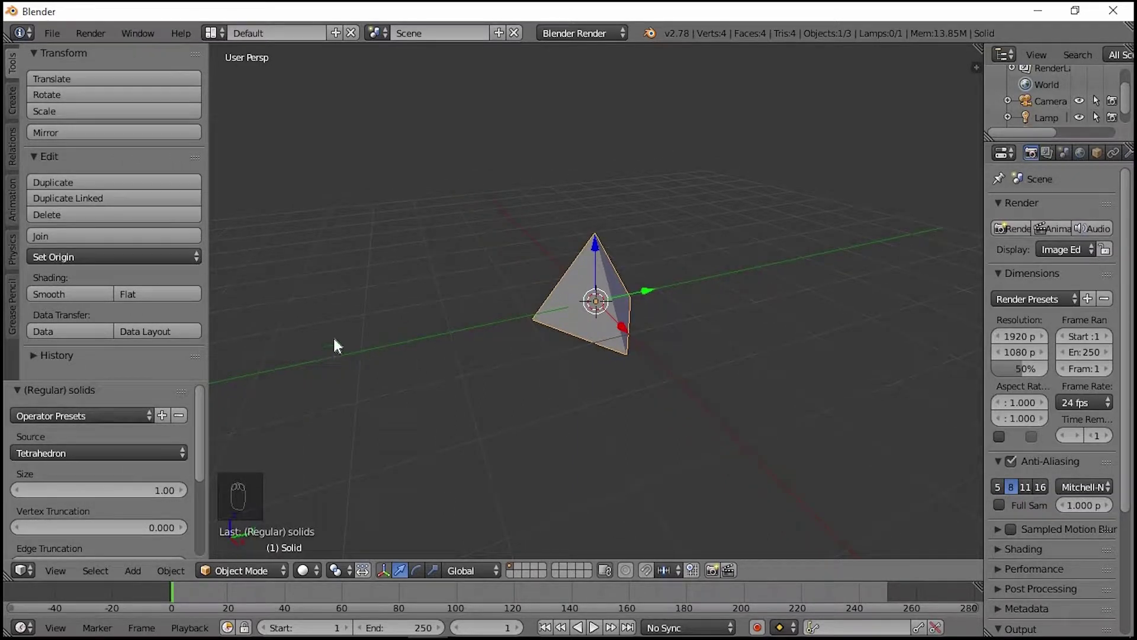
pyautogui.moveTo(78, 436); pyautogui.dragTo(79, 449)
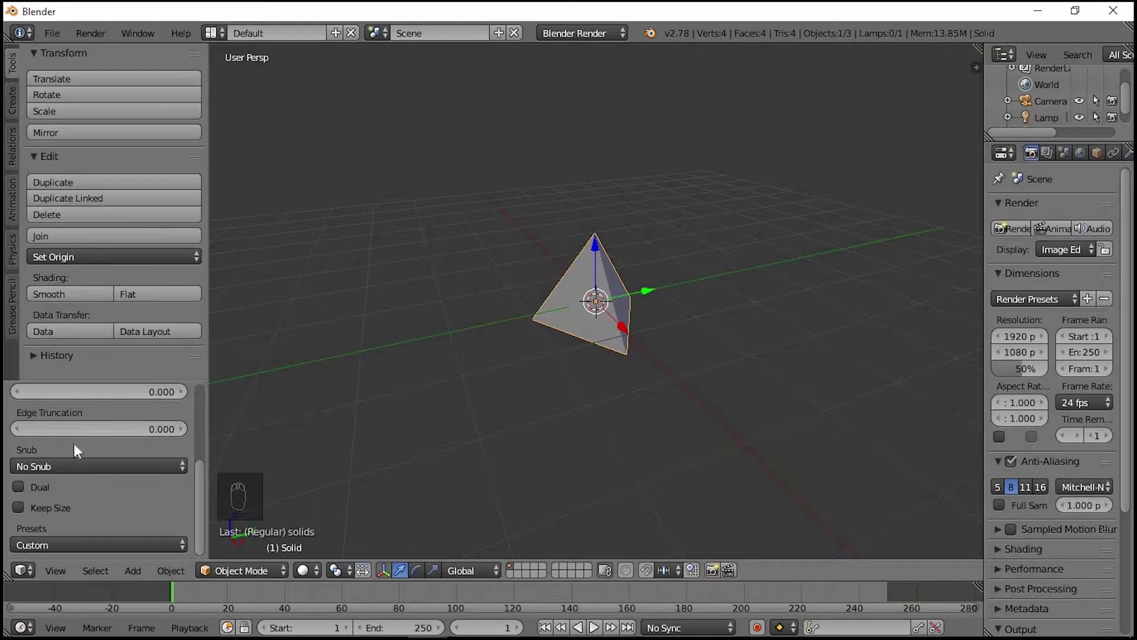
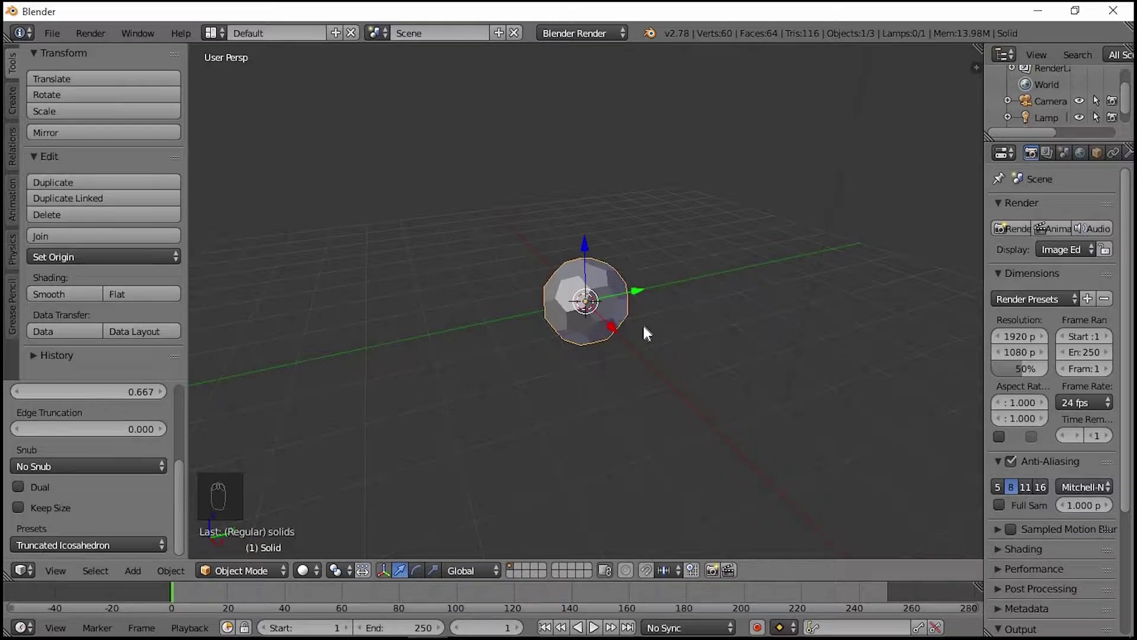
# - Zoom to the solid in orthographic view before adding material Material.001
pyautogui.press('KP_5')
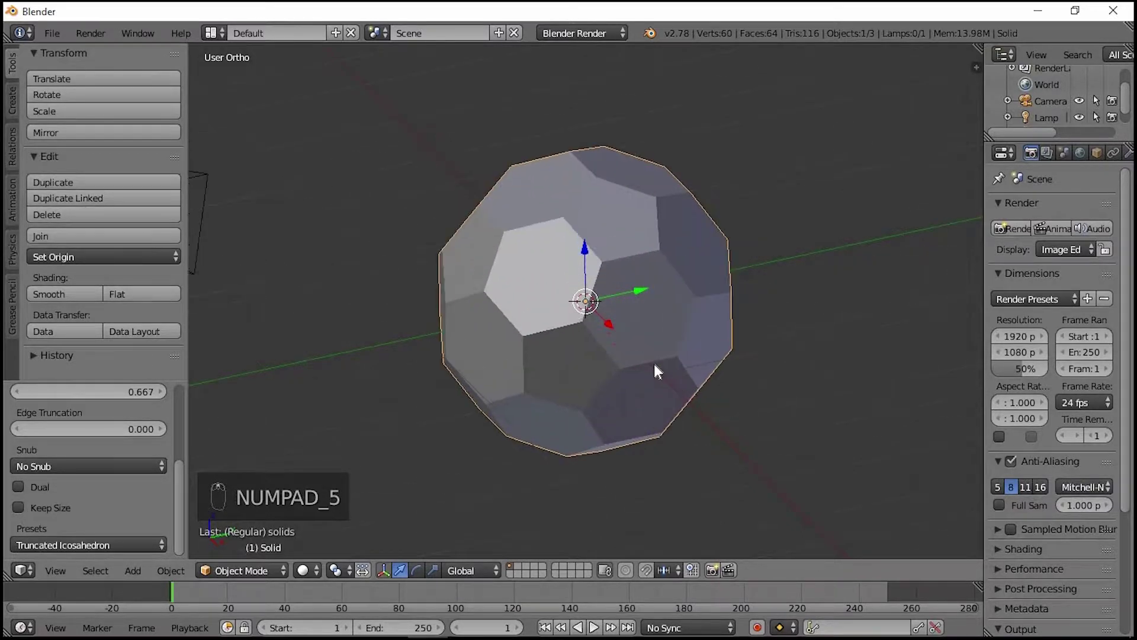
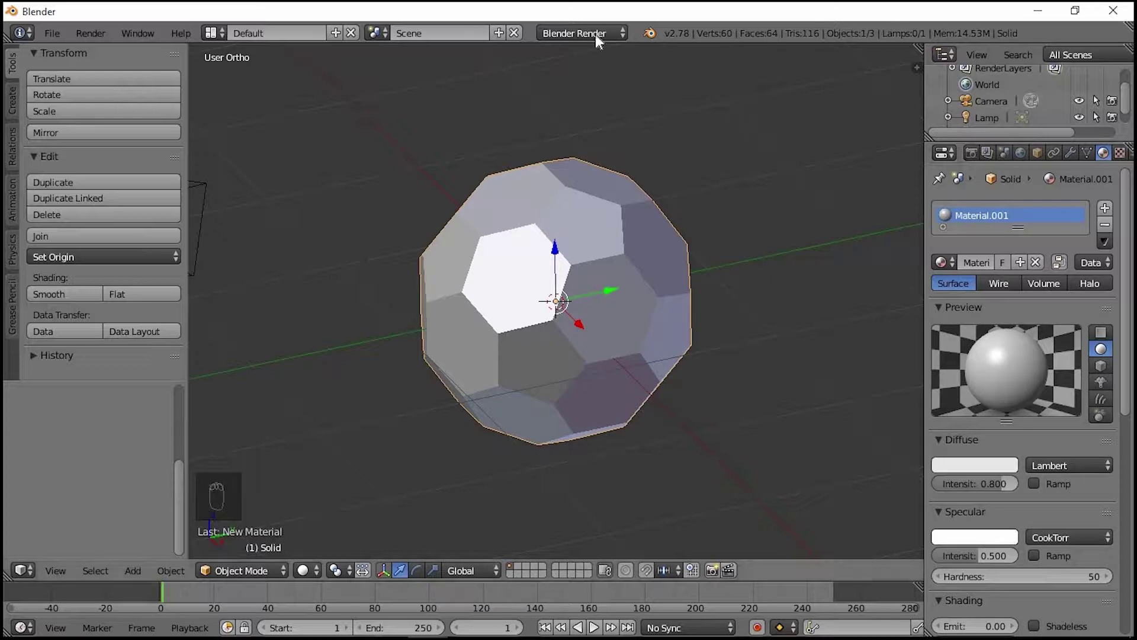
# - Use Cycles with a node Mix Shader of Diffuse and Glossy BSDF, glossy roughness 0.030
pyautogui.moveTo(599, 41); pyautogui.dragTo(1013, 328)
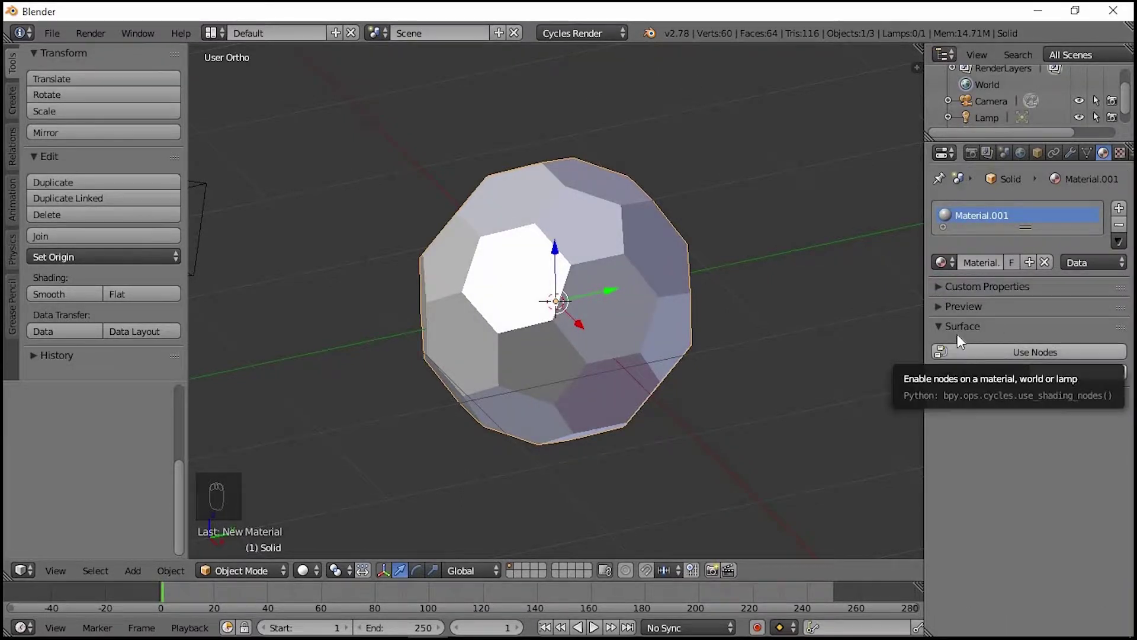
pyautogui.moveTo(1018, 352); pyautogui.dragTo(980, 358)
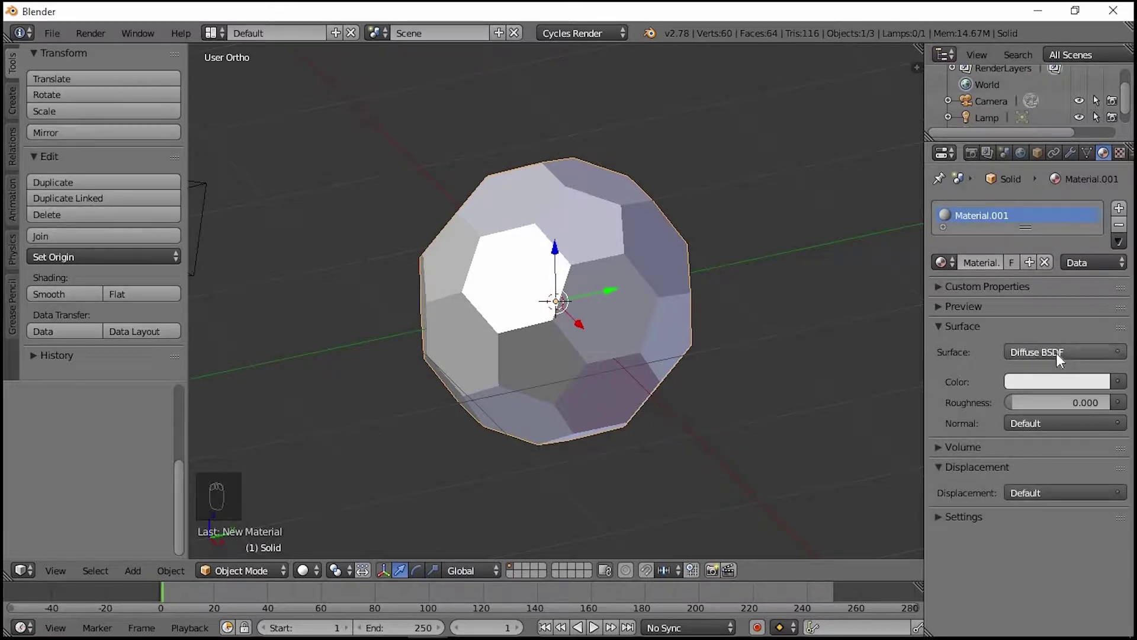
pyautogui.moveTo(1061, 357); pyautogui.dragTo(963, 192)
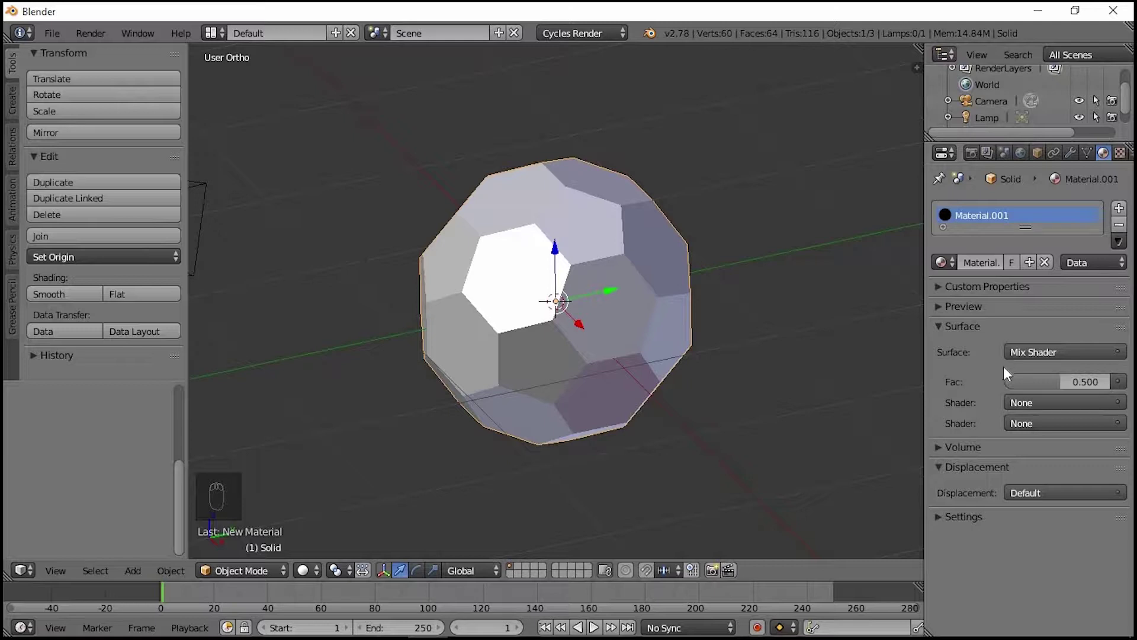
pyautogui.moveTo(1048, 408); pyautogui.dragTo(1054, 469)
pyautogui.moveTo(1045, 490); pyautogui.dragTo(1102, 412)
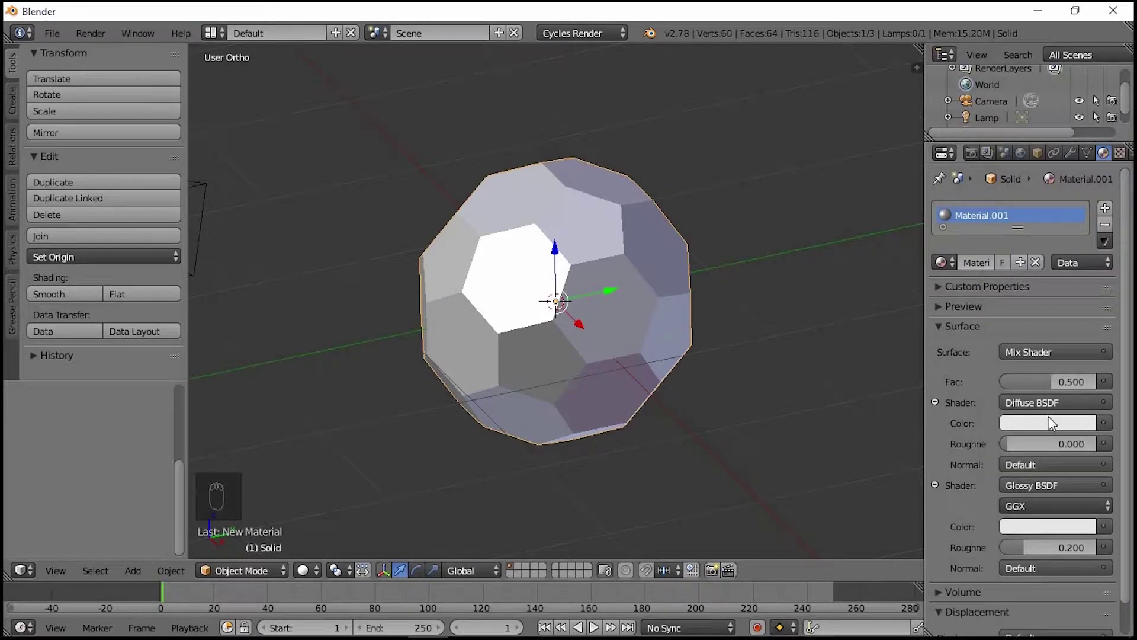
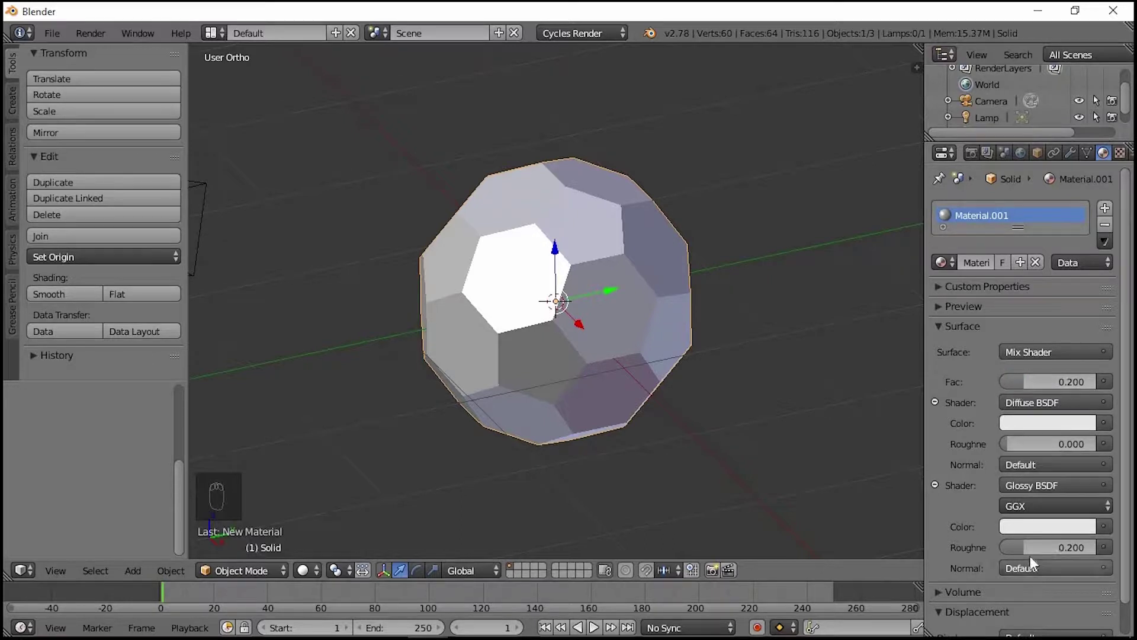
pyautogui.moveTo(1035, 563); pyautogui.dragTo(1030, 558)
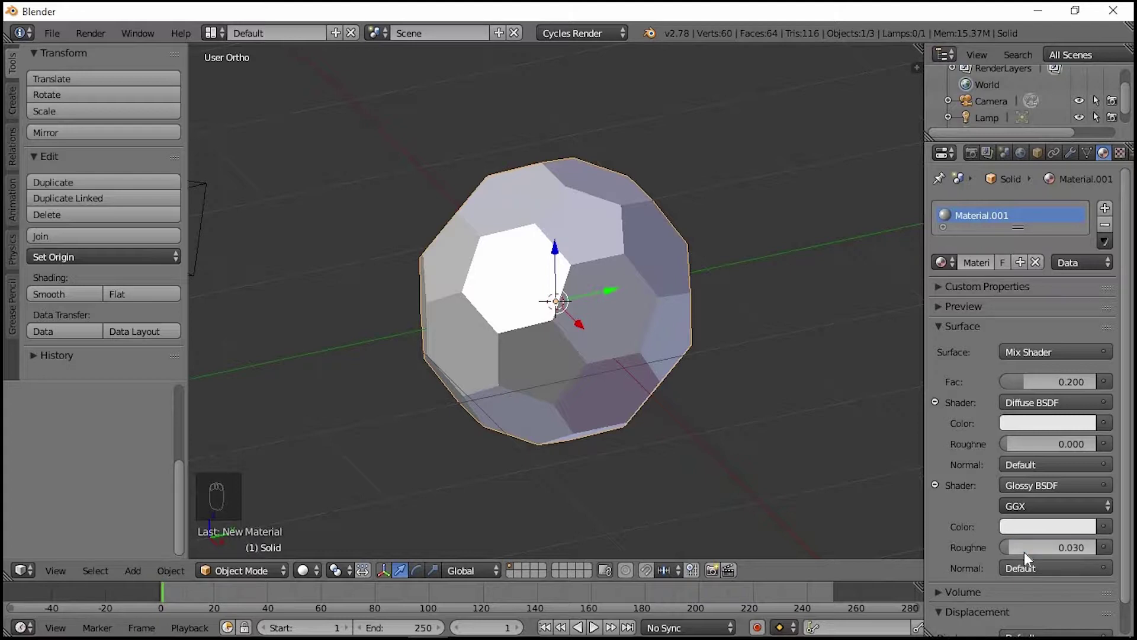
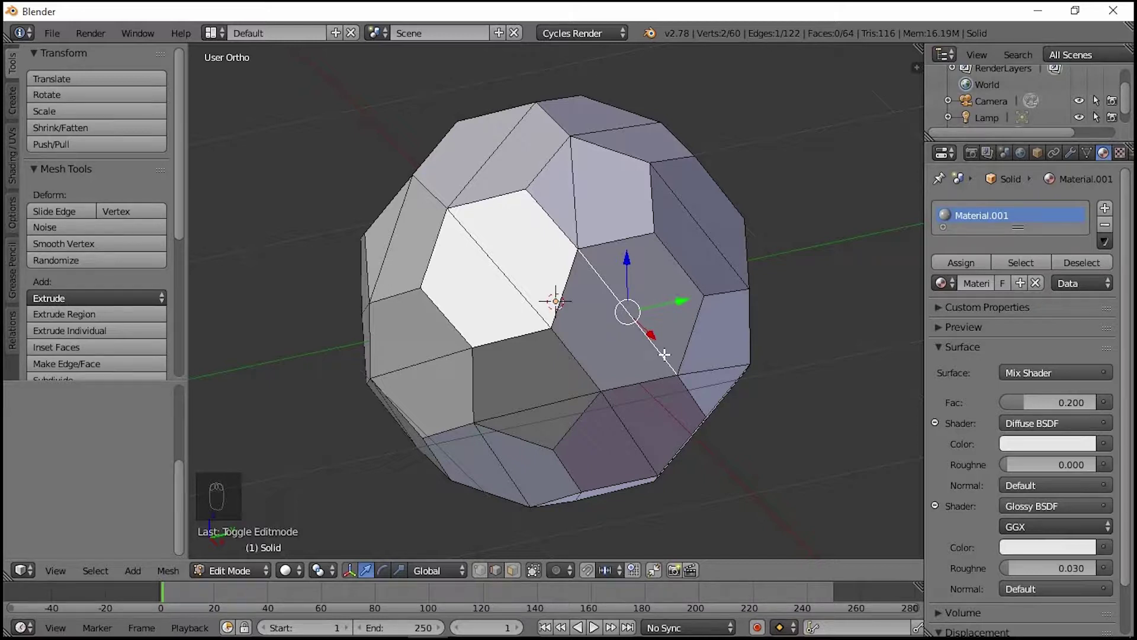
# - Select the similar dividing edges and dissolve them twice, leaving 32 clean faces
pyautogui.press('shift+g')
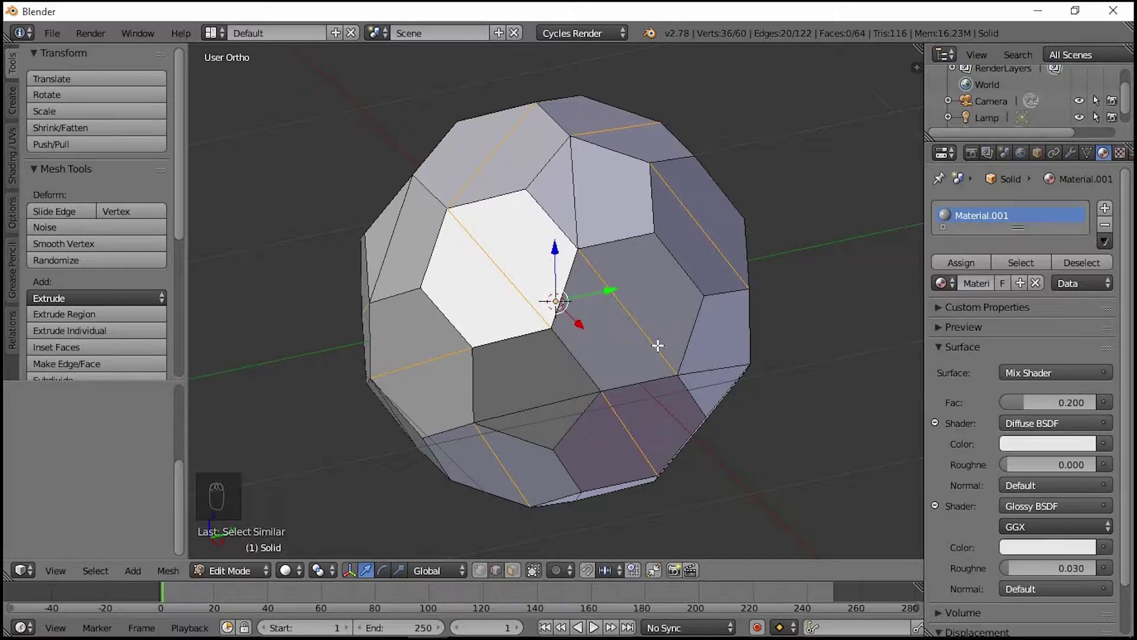
pyautogui.press('Delete')
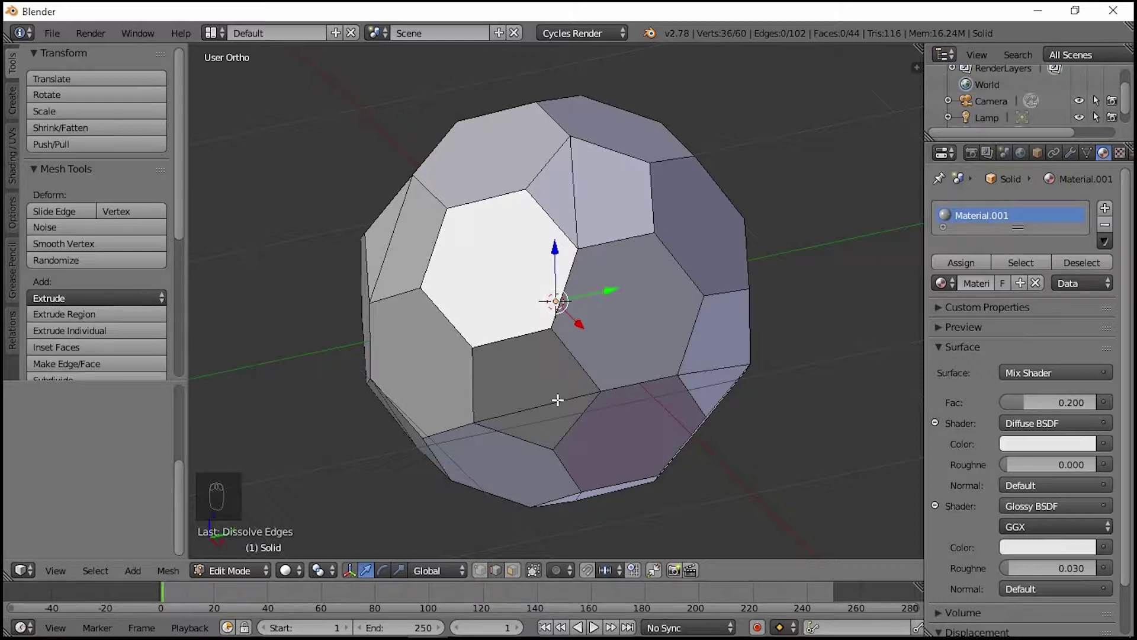
pyautogui.moveTo(558, 395); pyautogui.dragTo(562, 407)
pyautogui.press('shift+g')
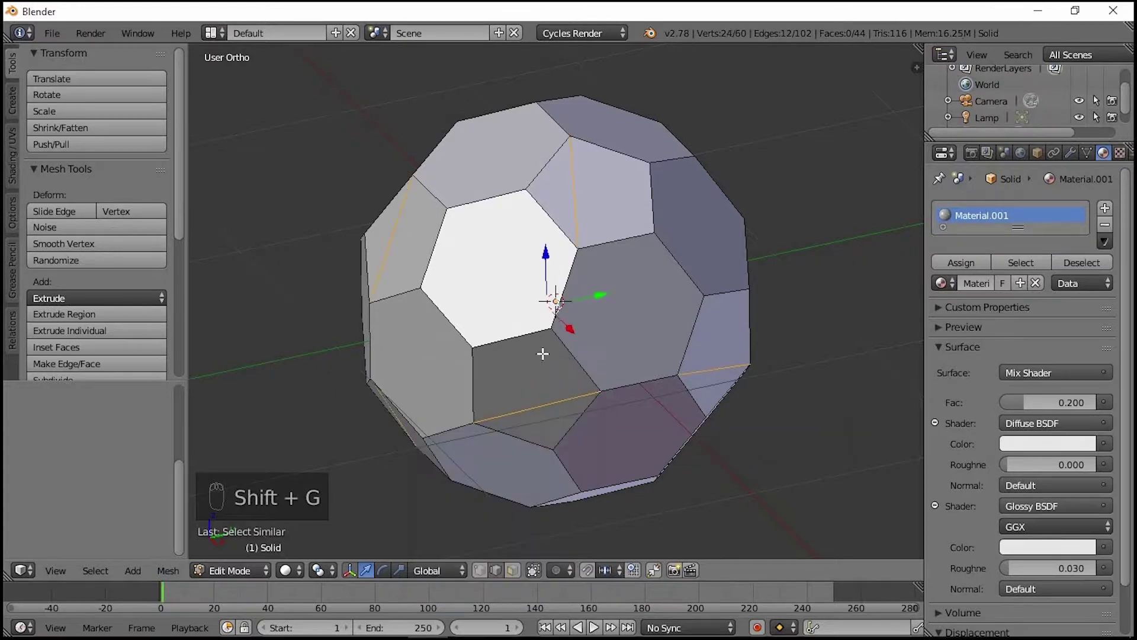
pyautogui.press('Delete')
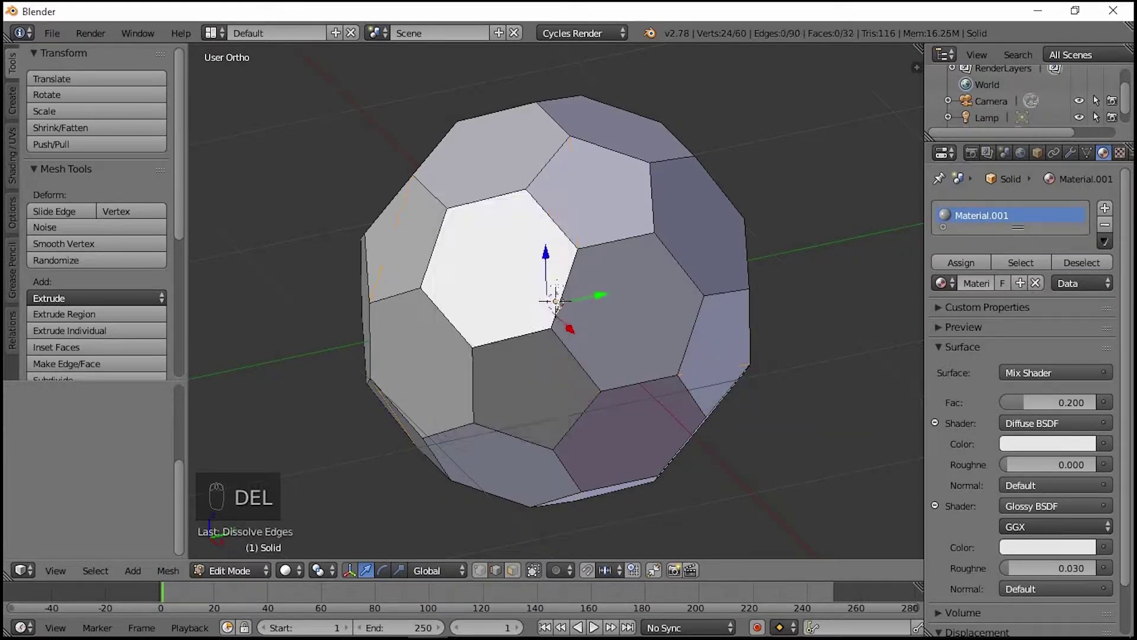
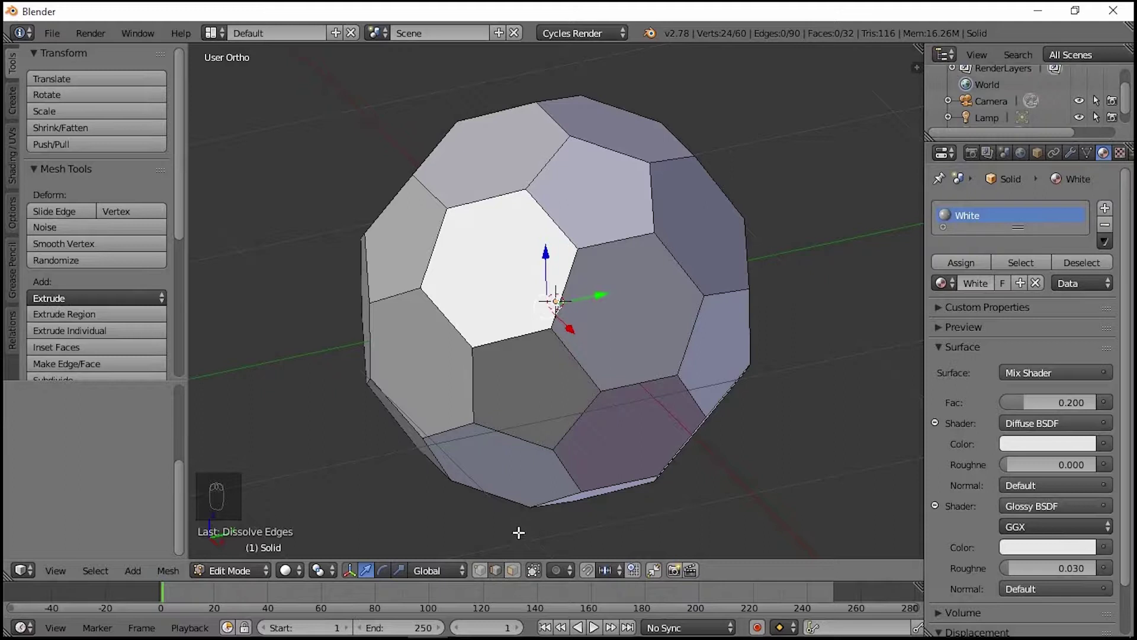
# - Select one pentagon face and all faces with the same side count
pyautogui.moveTo(513, 579); pyautogui.dragTo(489, 403)
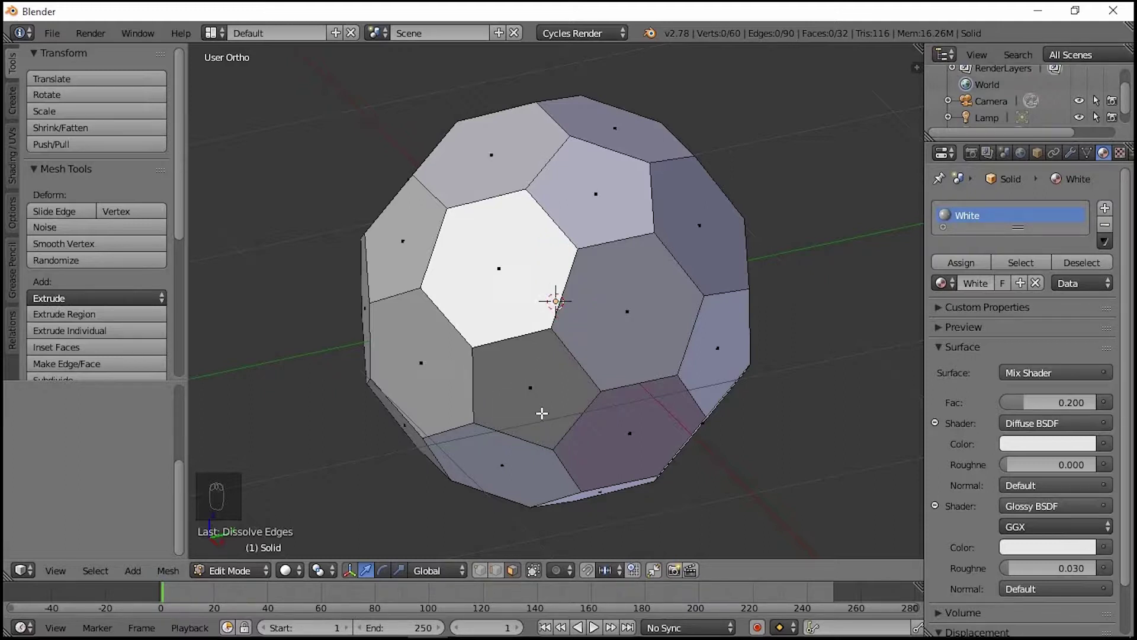
pyautogui.moveTo(529, 382); pyautogui.dragTo(529, 381)
pyautogui.press('shift+g')
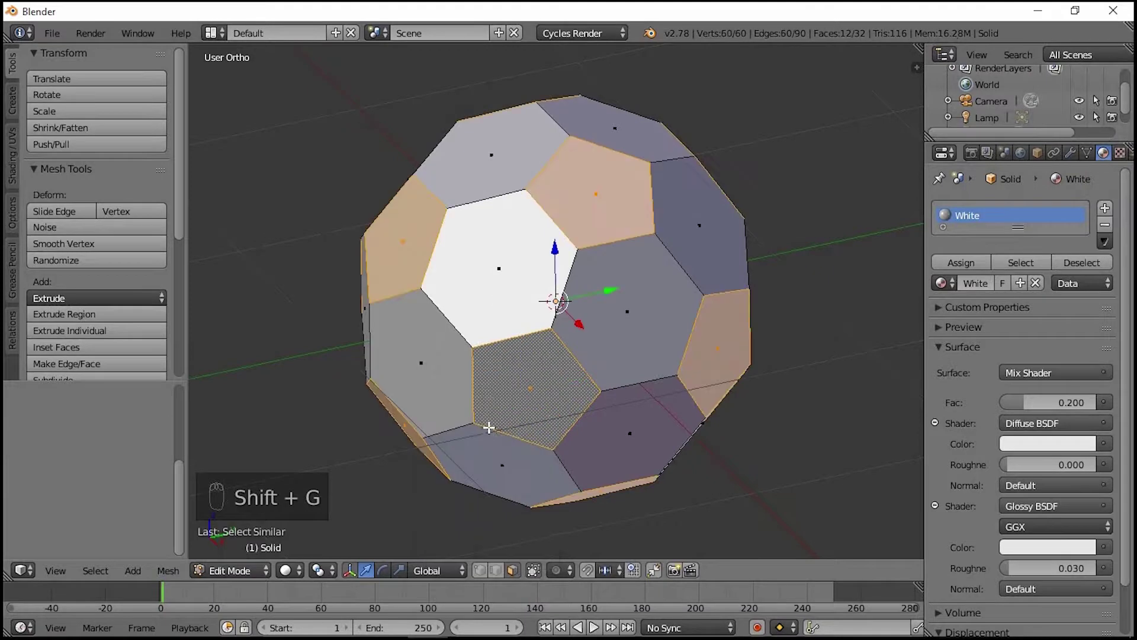
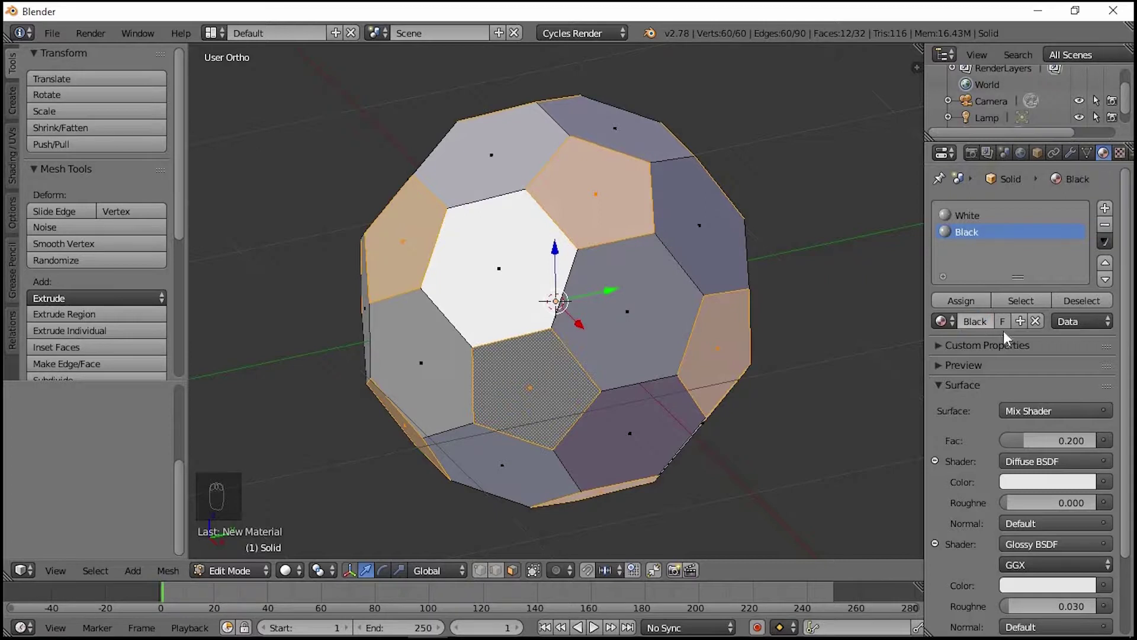
# - Create the Black material with dark diffuse and glossy colours for the pentagons
pyautogui.moveTo(1028, 488); pyautogui.dragTo(985, 536)
pyautogui.moveTo(974, 520); pyautogui.dragTo(1056, 501)
pyautogui.moveTo(1078, 436); pyautogui.dragTo(1090, 319)
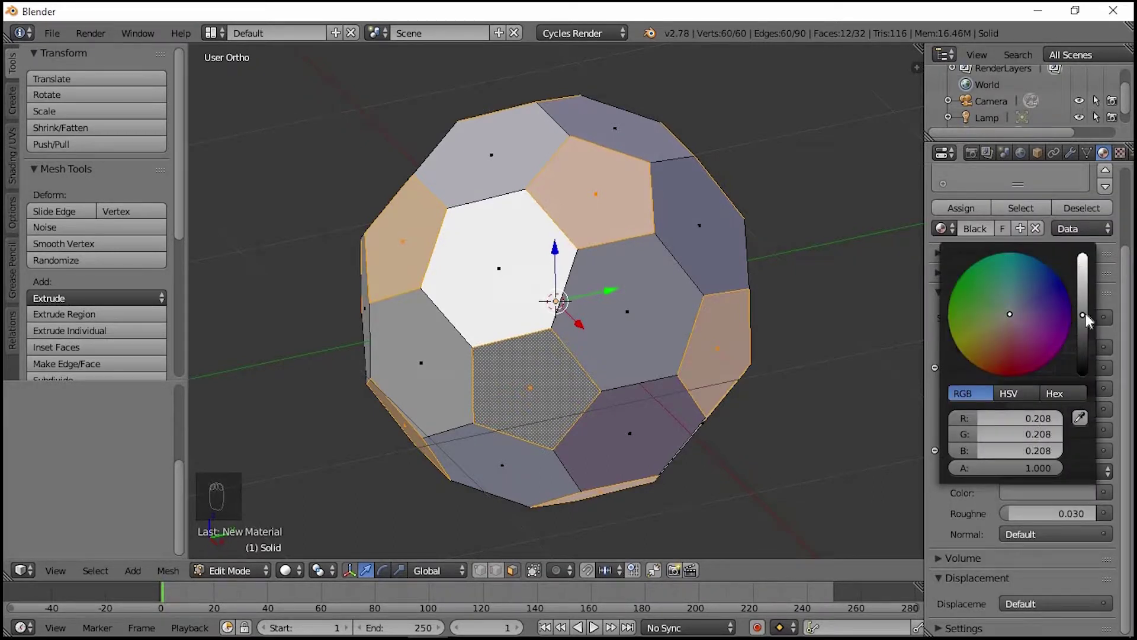
pyautogui.moveTo(1020, 558); pyautogui.dragTo(1128, 504)
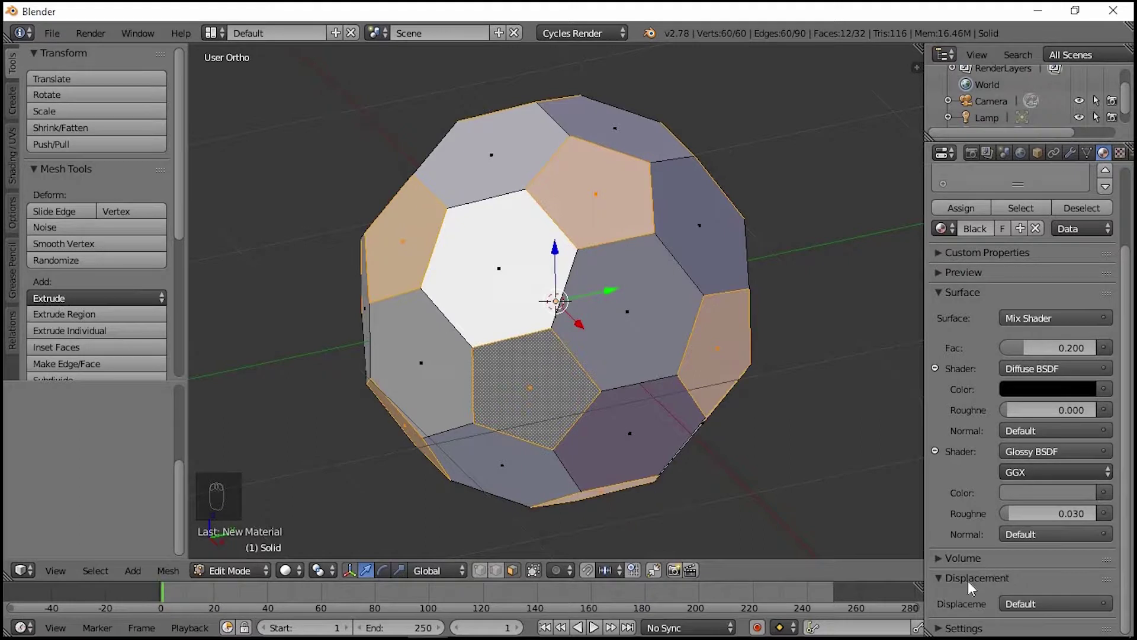
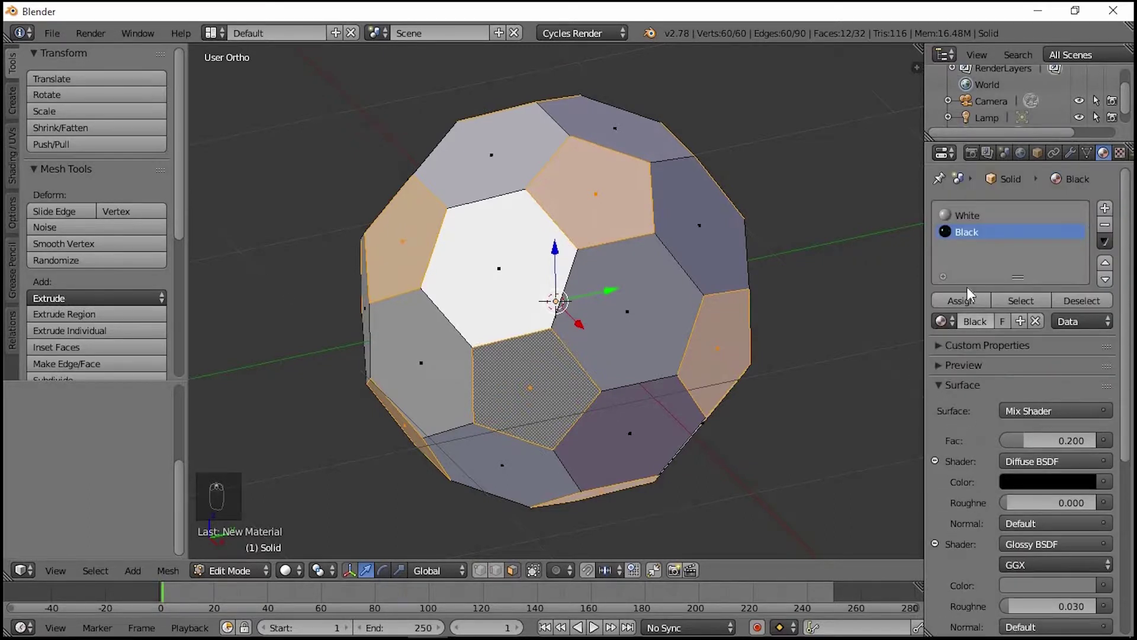
pyautogui.moveTo(964, 307); pyautogui.dragTo(557, 346)
pyautogui.press('Tab')
pyautogui.click(681, 286)
pyautogui.press('Tab')
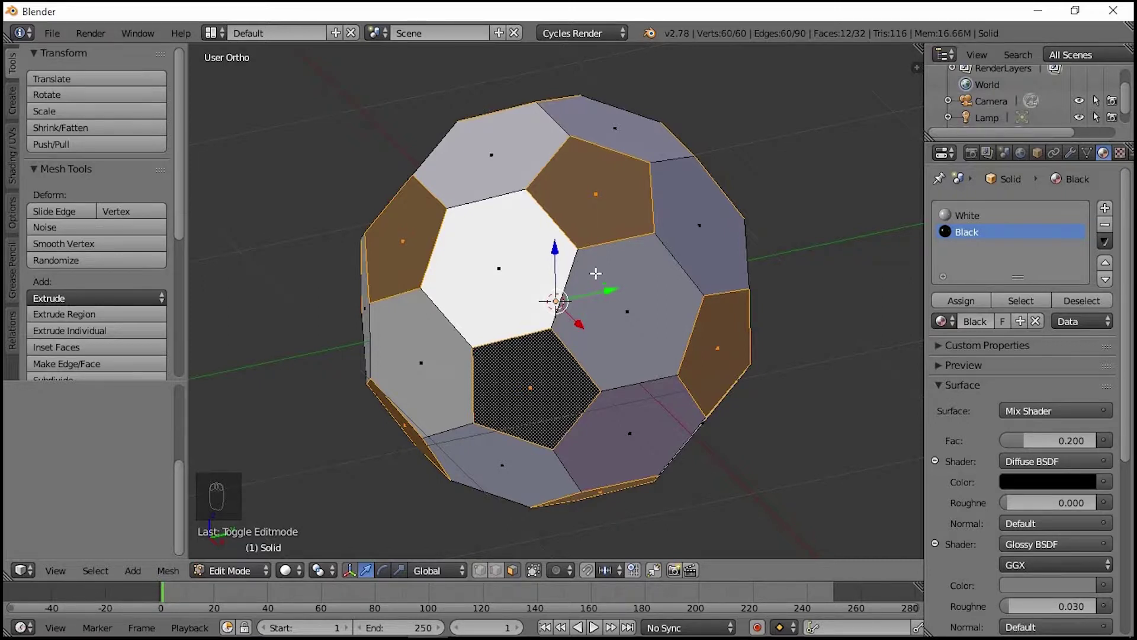
pyautogui.press('Tab')
pyautogui.moveTo(501, 318); pyautogui.dragTo(440, 348)
pyautogui.middleClick(472, 284)
# - Duplicate the ball with Shift+D, move the copy aside and reselect the original
pyautogui.press('KP_5')
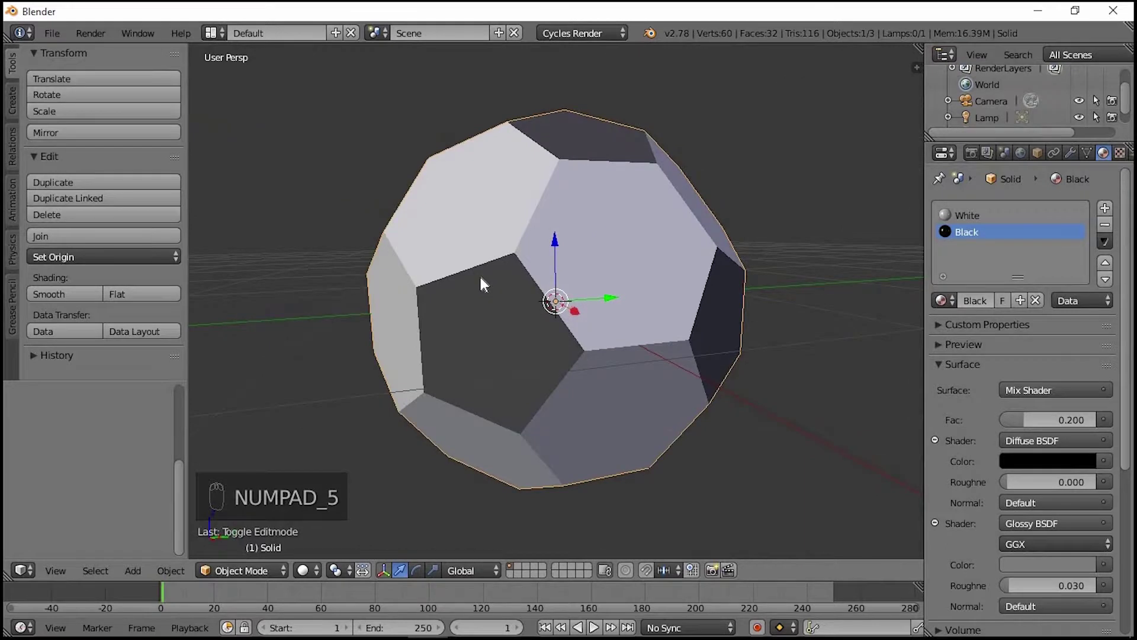
pyautogui.press('KP_5')
pyautogui.moveTo(485, 282); pyautogui.dragTo(502, 338)
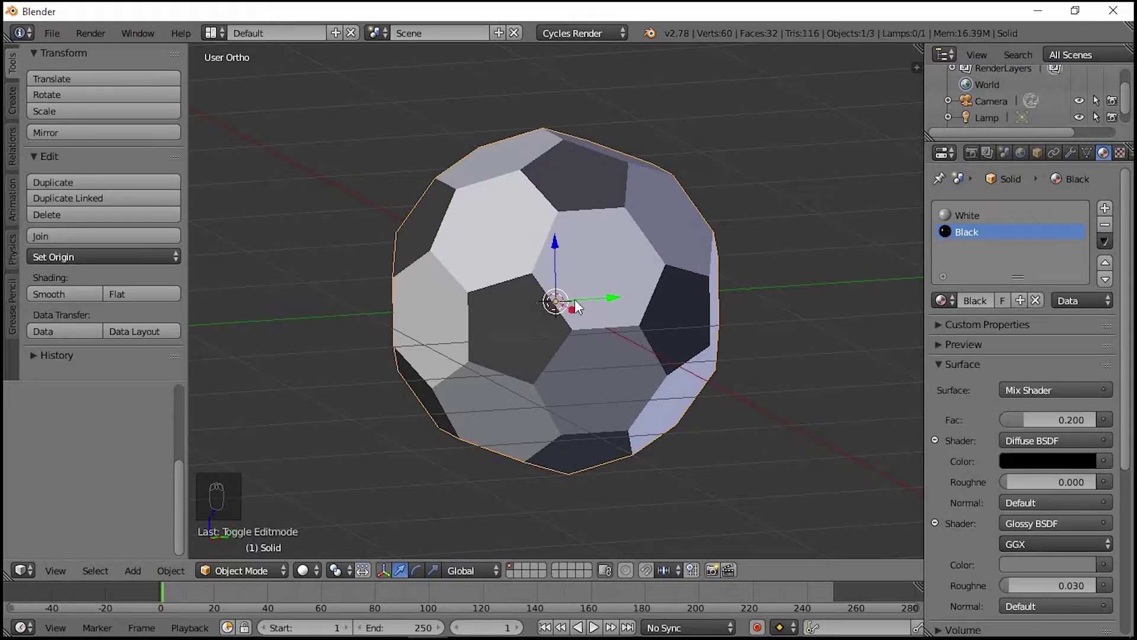
pyautogui.moveTo(574, 308); pyautogui.dragTo(421, 351)
pyautogui.press('shift+d')
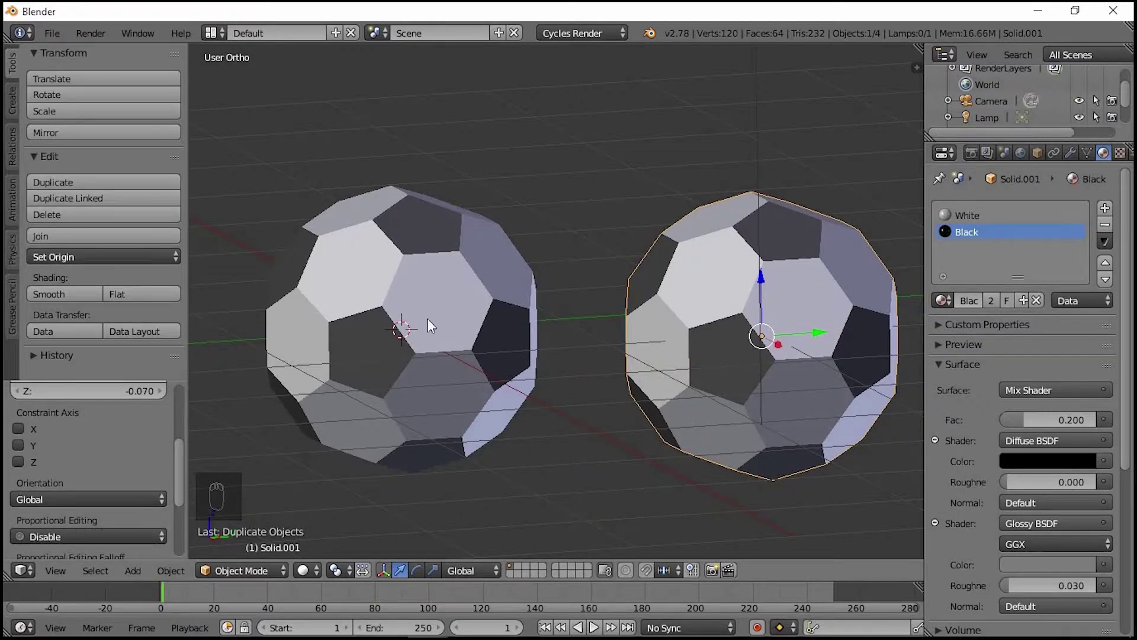
pyautogui.moveTo(376, 308); pyautogui.dragTo(375, 307)
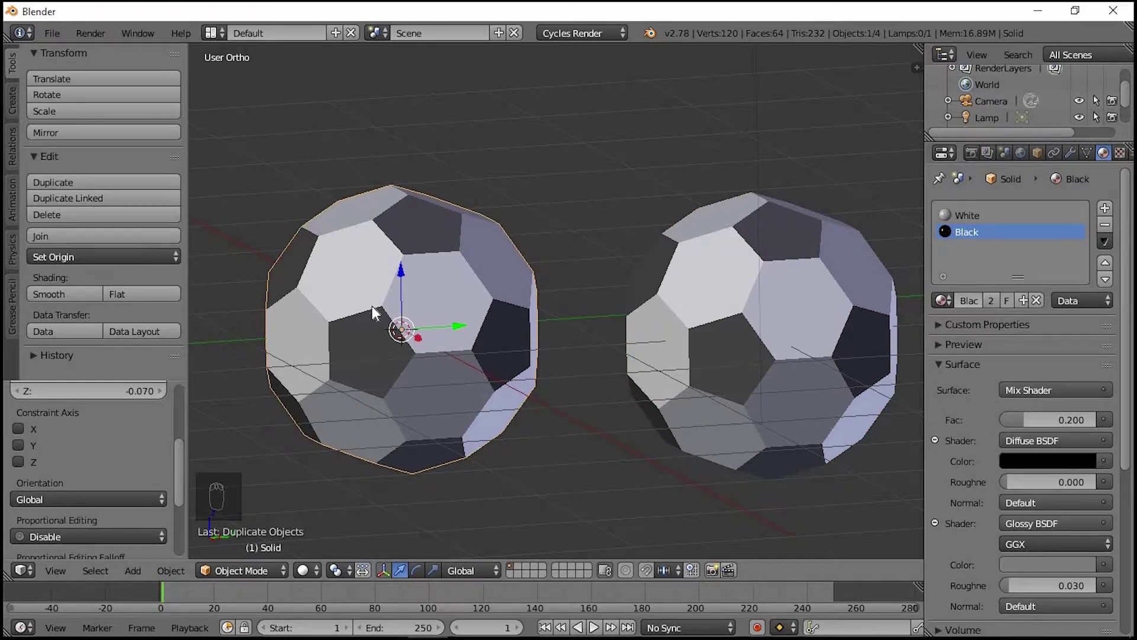
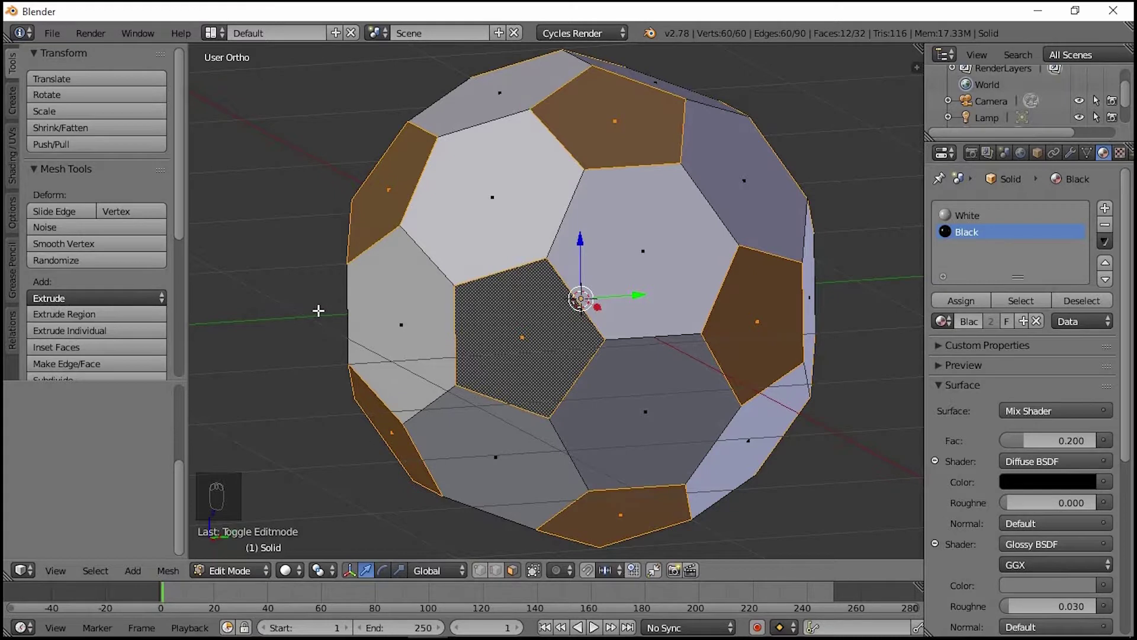
# - Select all faces, extrude them individually and fatten the panels outward
pyautogui.press('a')
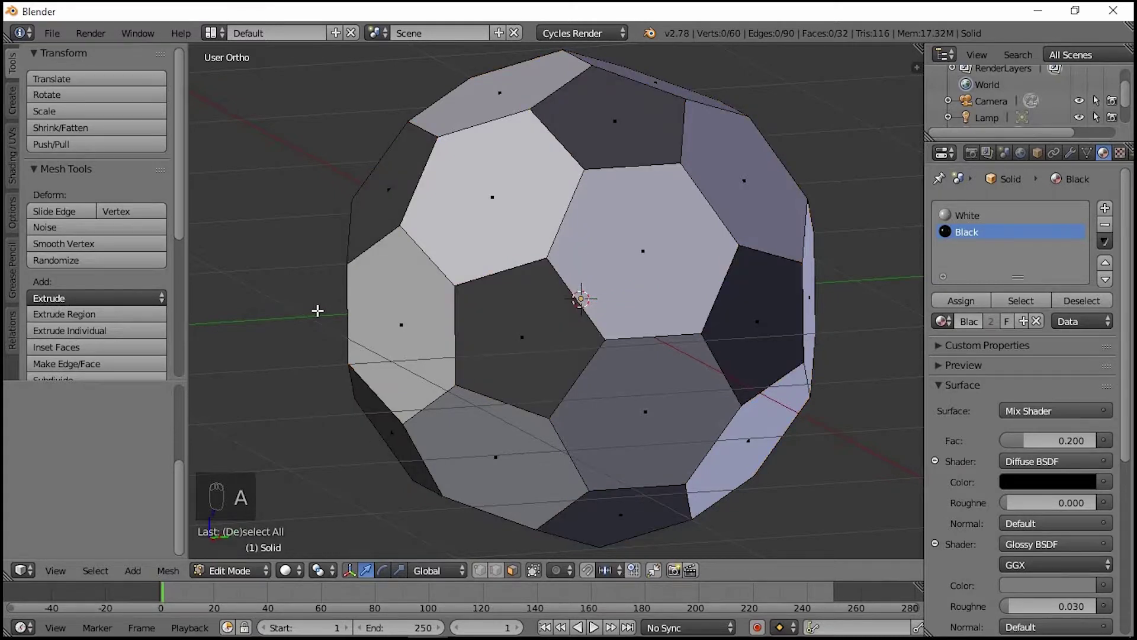
pyautogui.press('a')
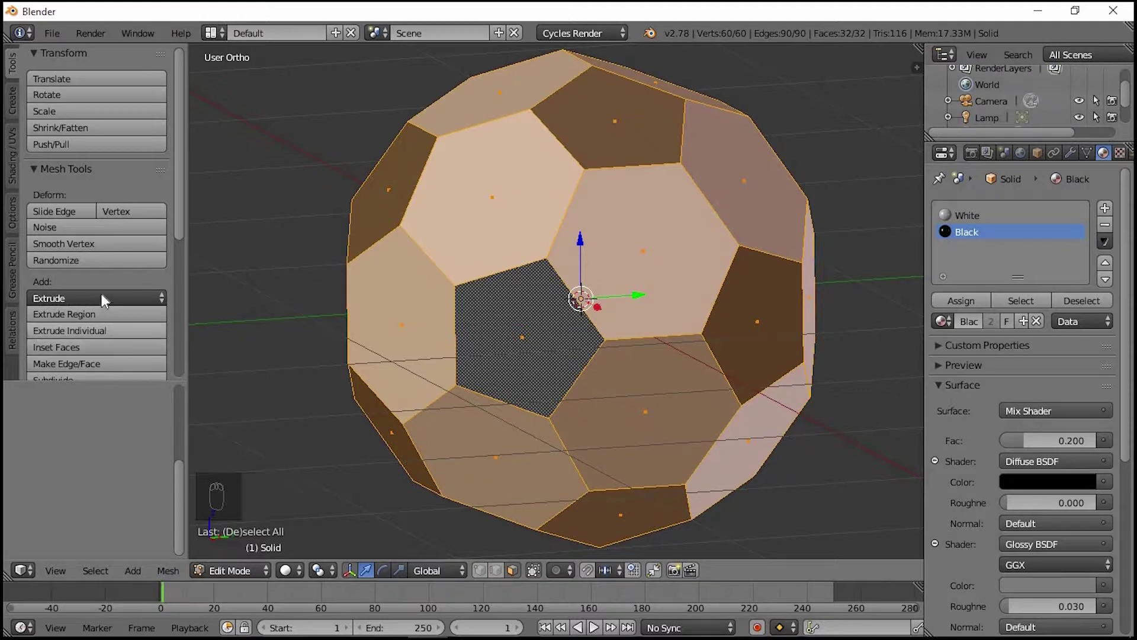
pyautogui.moveTo(106, 301); pyautogui.dragTo(88, 274)
pyautogui.moveTo(87, 274); pyautogui.dragTo(204, 364)
pyautogui.middleClick(203, 364)
pyautogui.middleClick(175, 387)
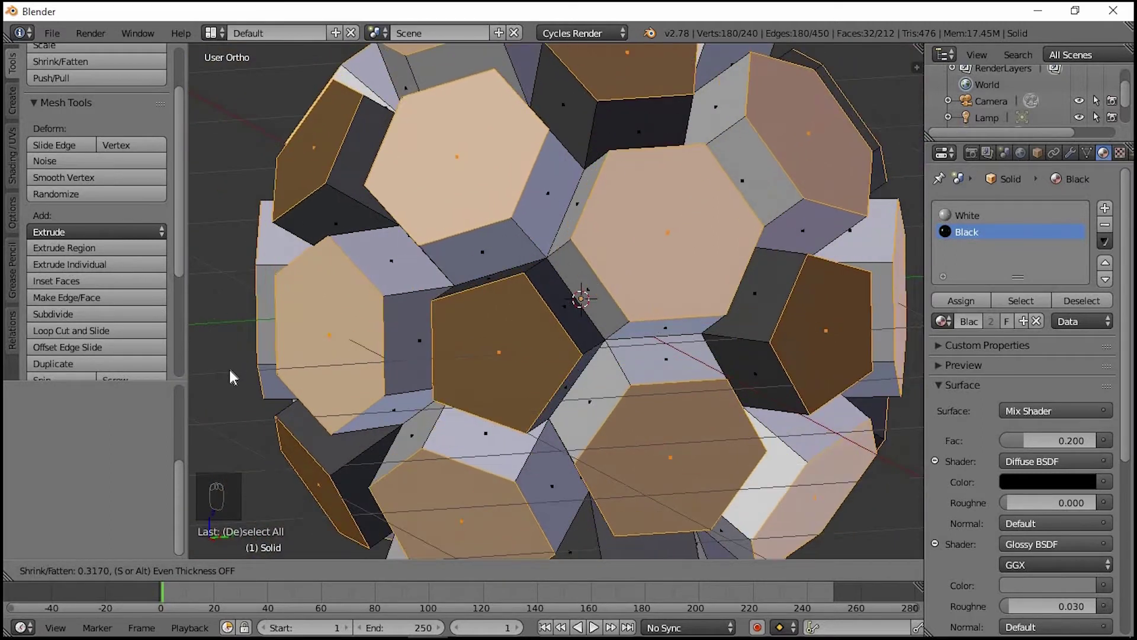
# - Poke every panel with Alt+P, splitting each into triangles around its centre
pyautogui.middleClick(235, 378)
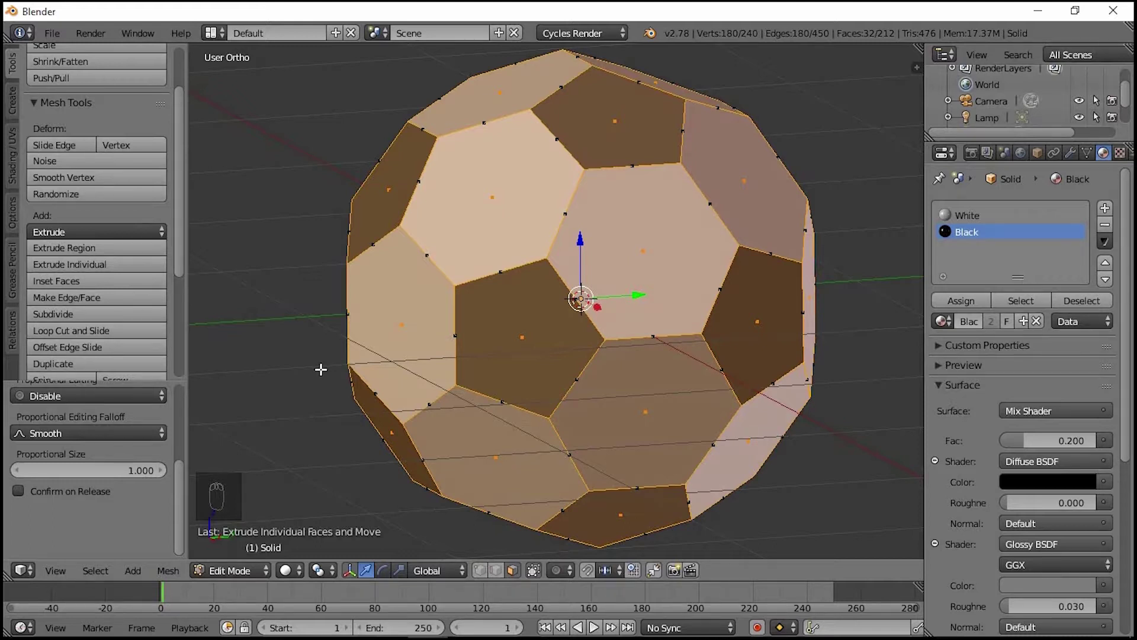
pyautogui.press('alt+p')
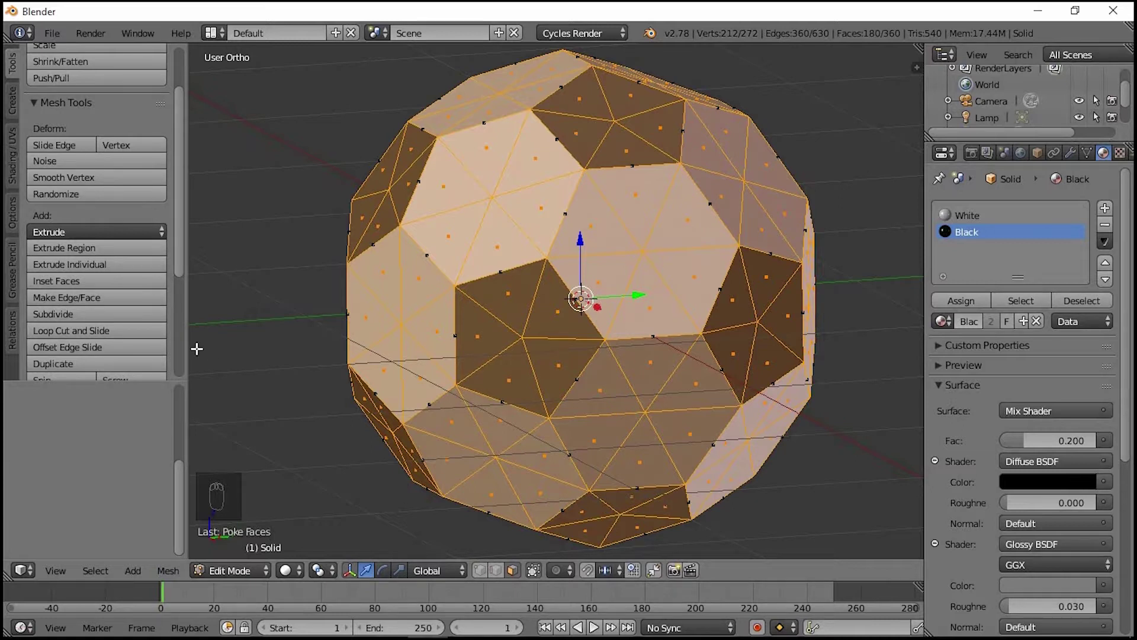
# - Subdivide with 8 cuts, grow the panel interior selection and scale the inner faces
pyautogui.moveTo(114, 319); pyautogui.dragTo(112, 457)
pyautogui.middleClick(112, 456)
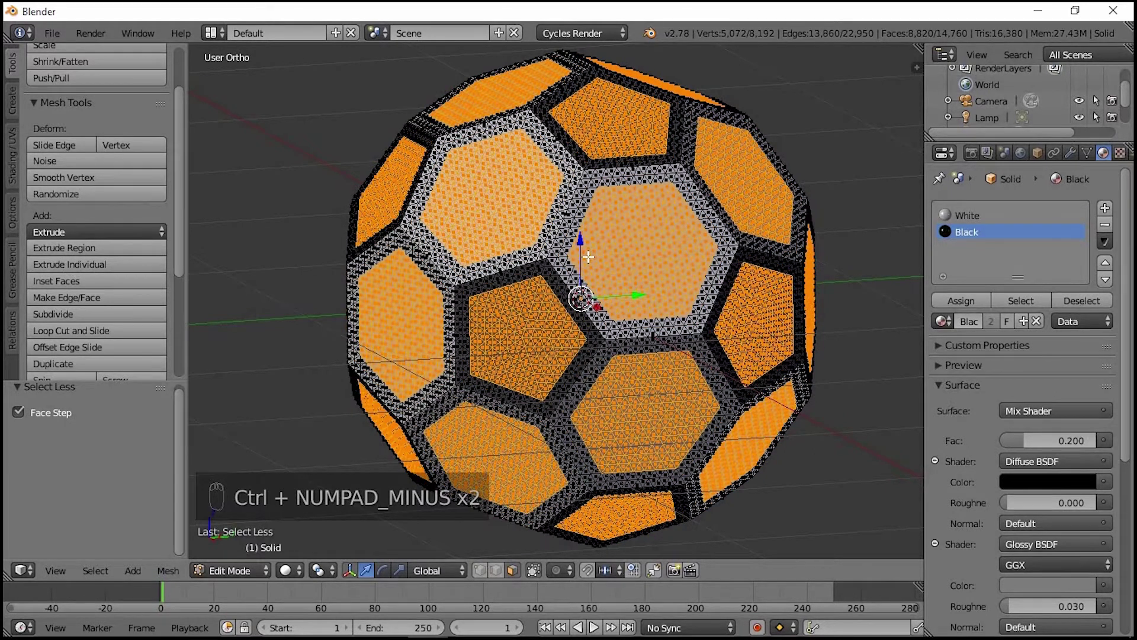
pyautogui.press('ctrl+KP_Add')
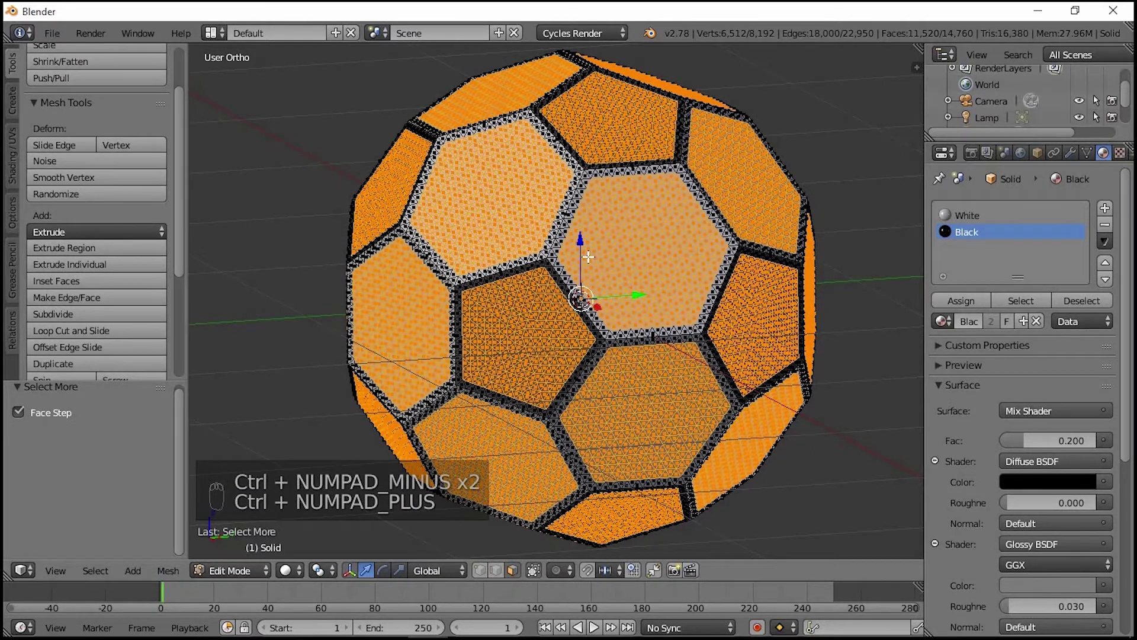
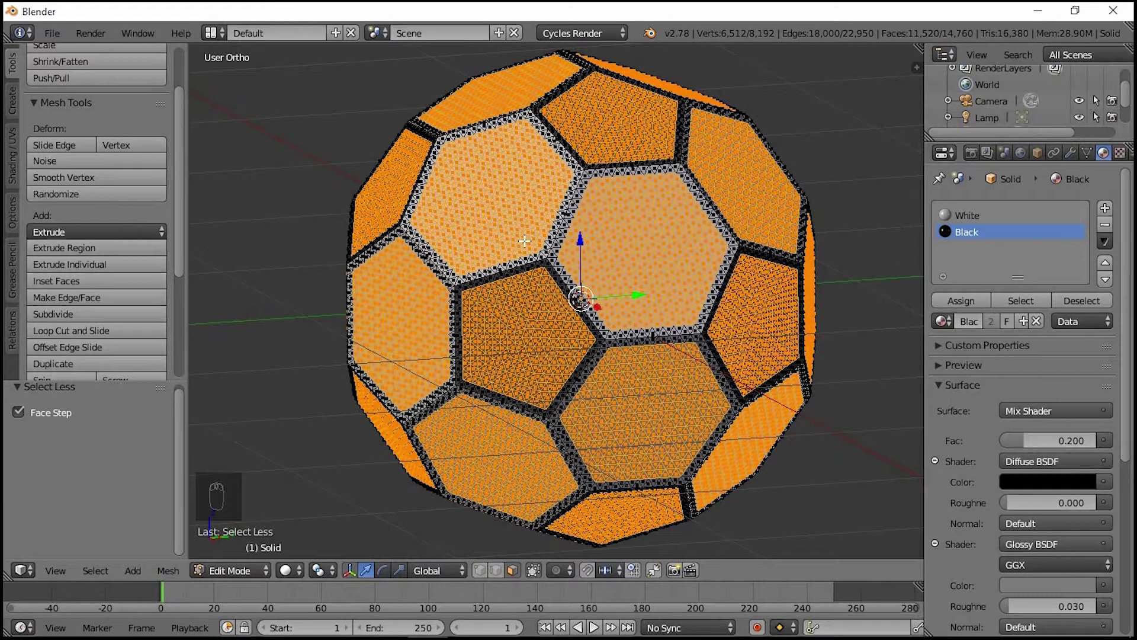
pyautogui.press('s')
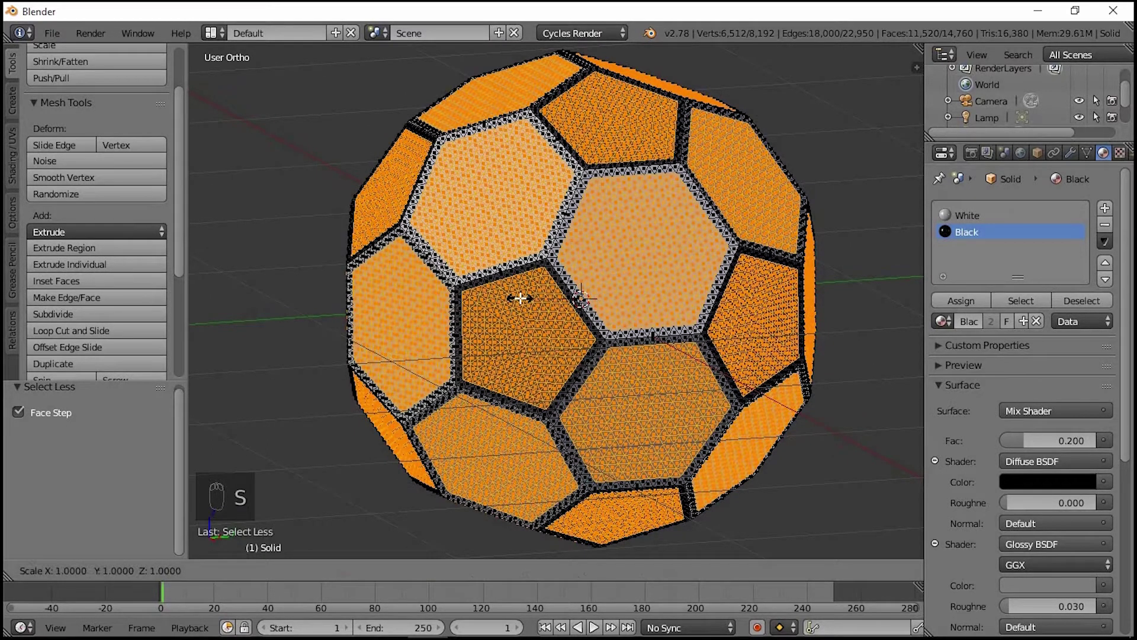
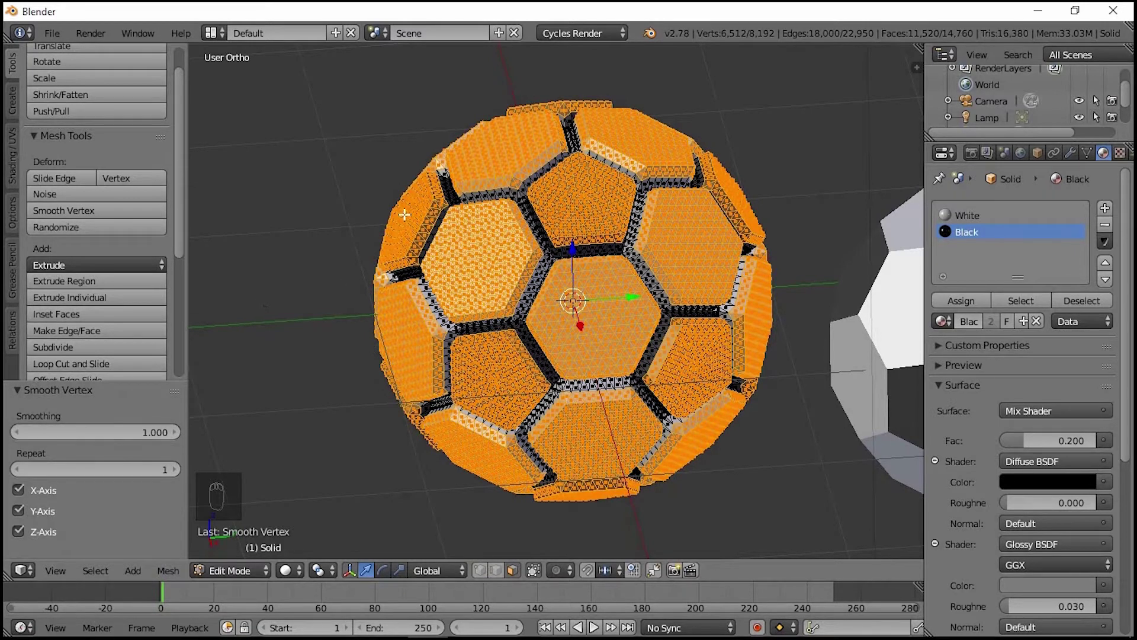
# - Return the rimmed ball to Object Mode and frame it for shading and the Cast modifier
pyautogui.press('Tab')
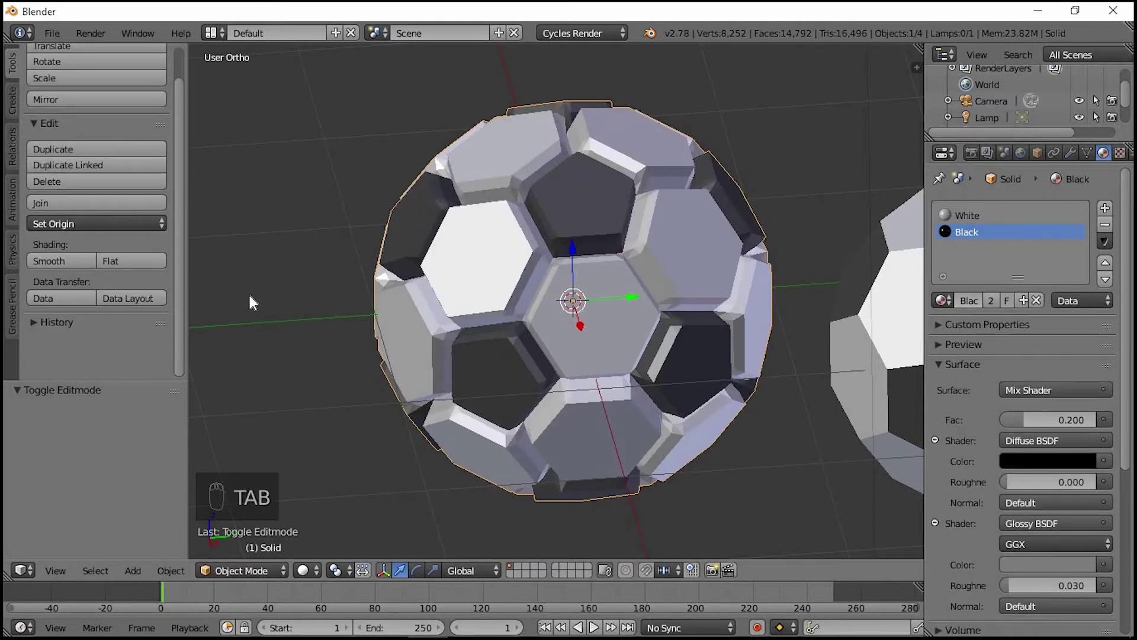
pyautogui.moveTo(62, 259); pyautogui.dragTo(685, 293)
pyautogui.middleClick(685, 293)
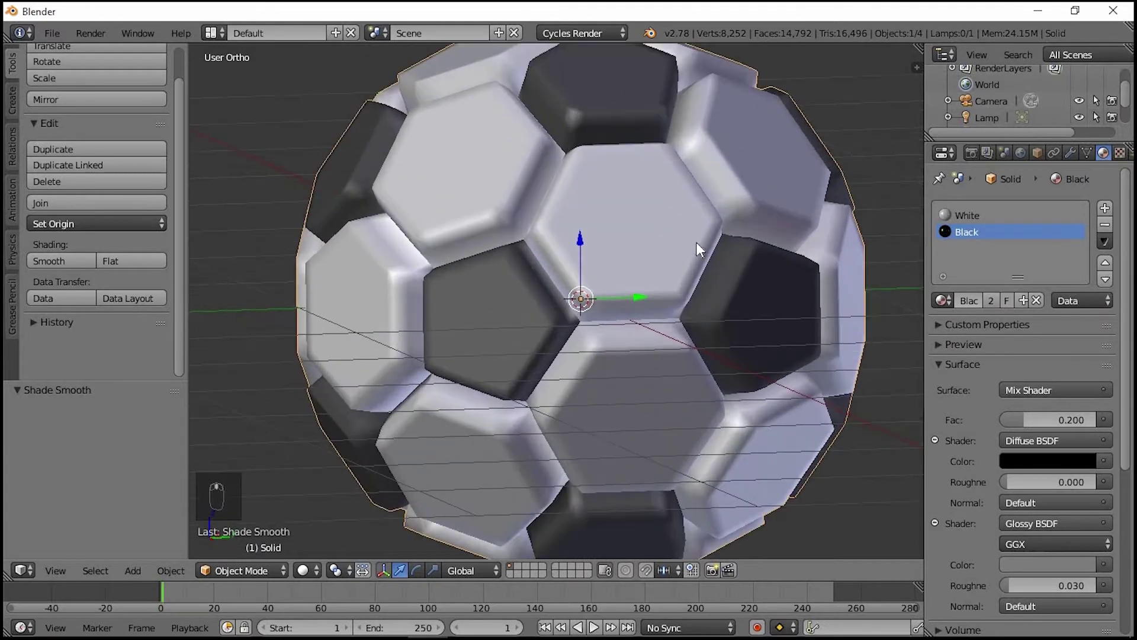
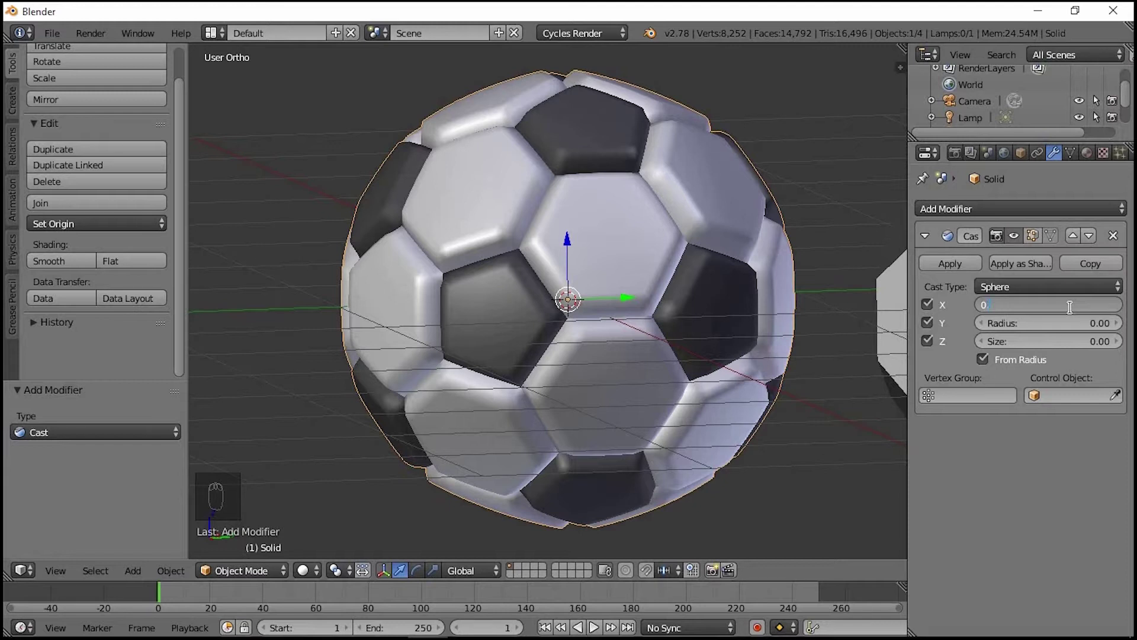
# - Raise the Cast modifier Factor to 0.90 so the panelled ball becomes near-spherical
pyautogui.moveTo(682, 218); pyautogui.dragTo(662, 333)
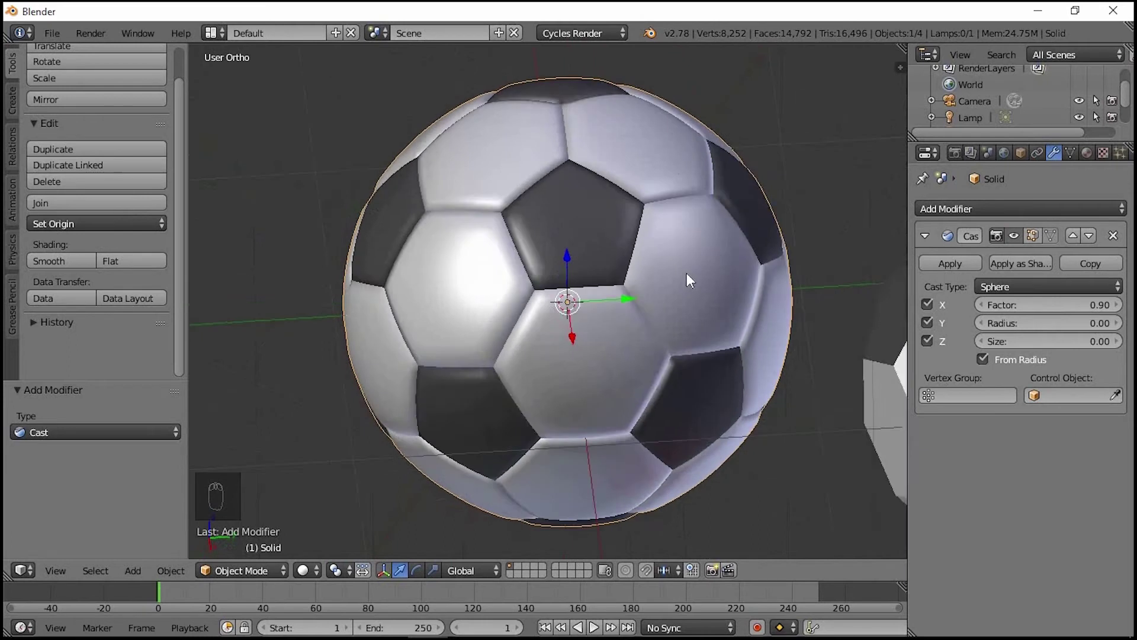